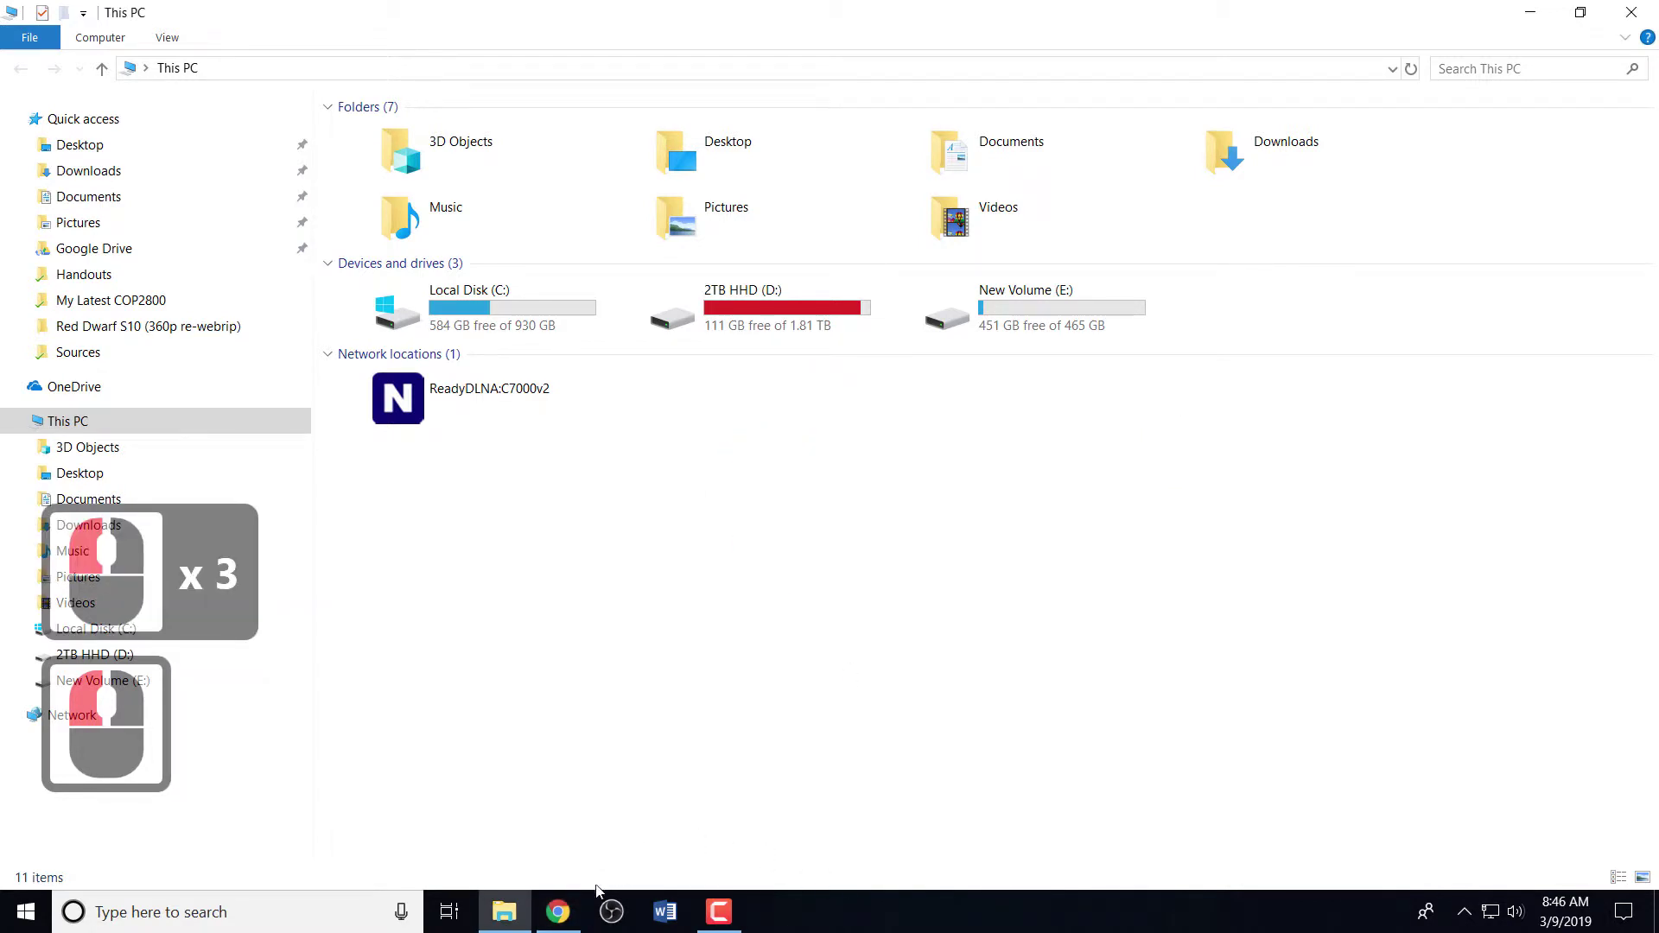
- Bring the Google Chrome new-tab window to the front from the taskbar
{"action": "left_click", "coordinate": [568, 913]}
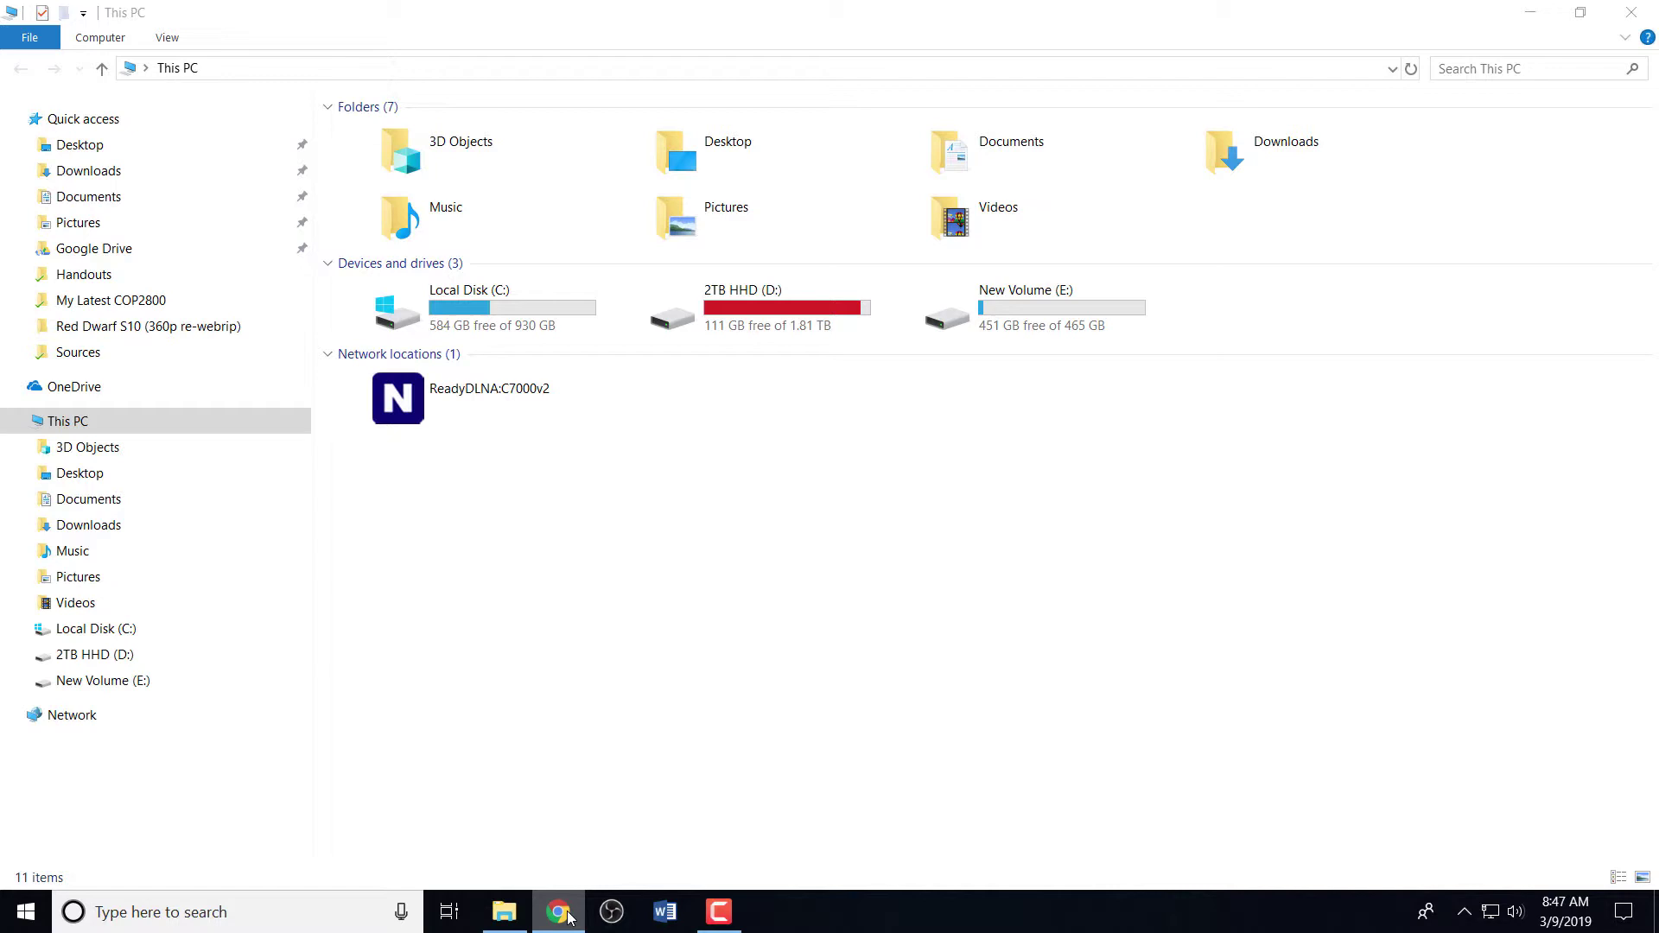
{"action": "left_click", "coordinate": [569, 909]}
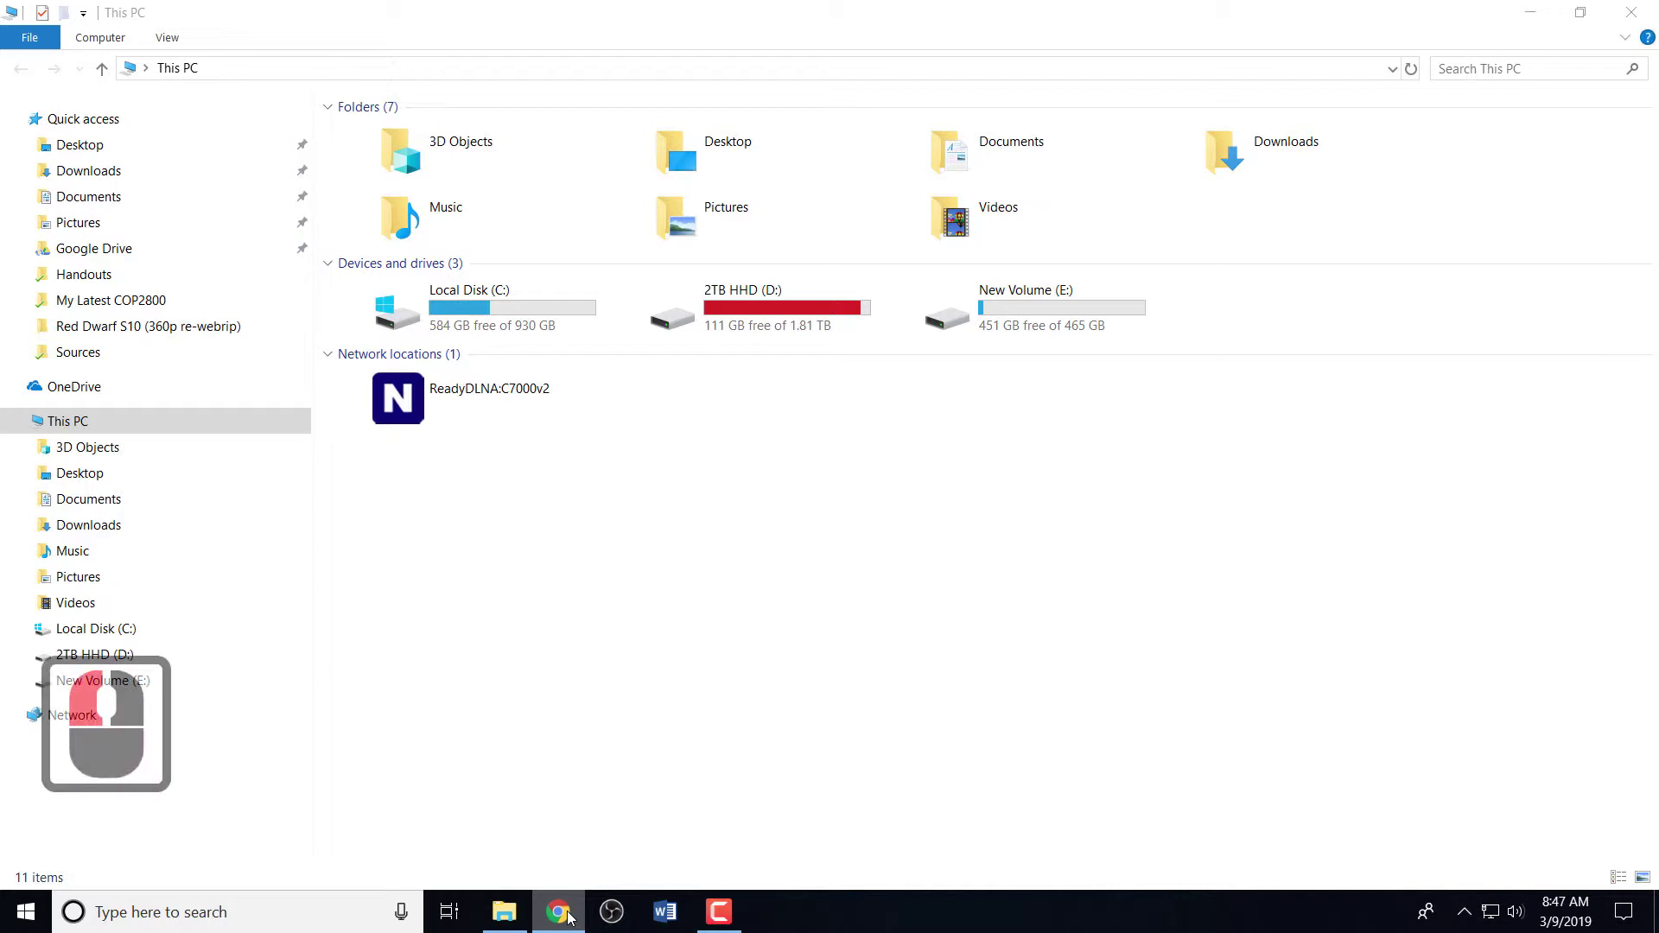
{"action": "key", "text": "super+Left"}
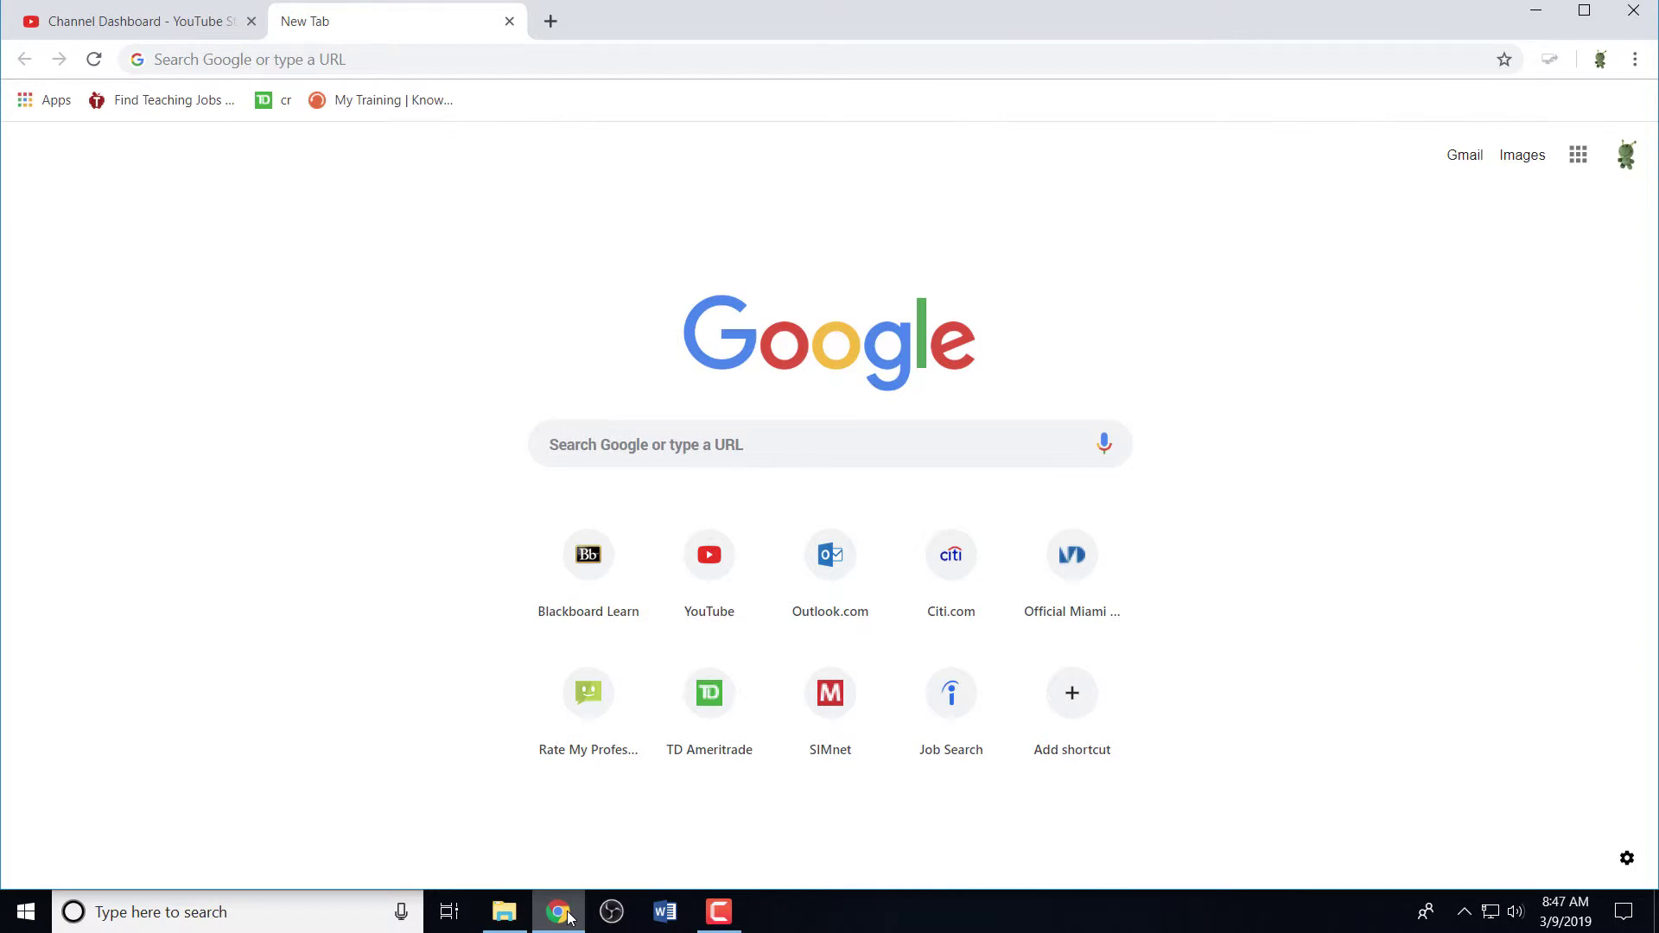
{"action": "key", "text": "super+Left"}
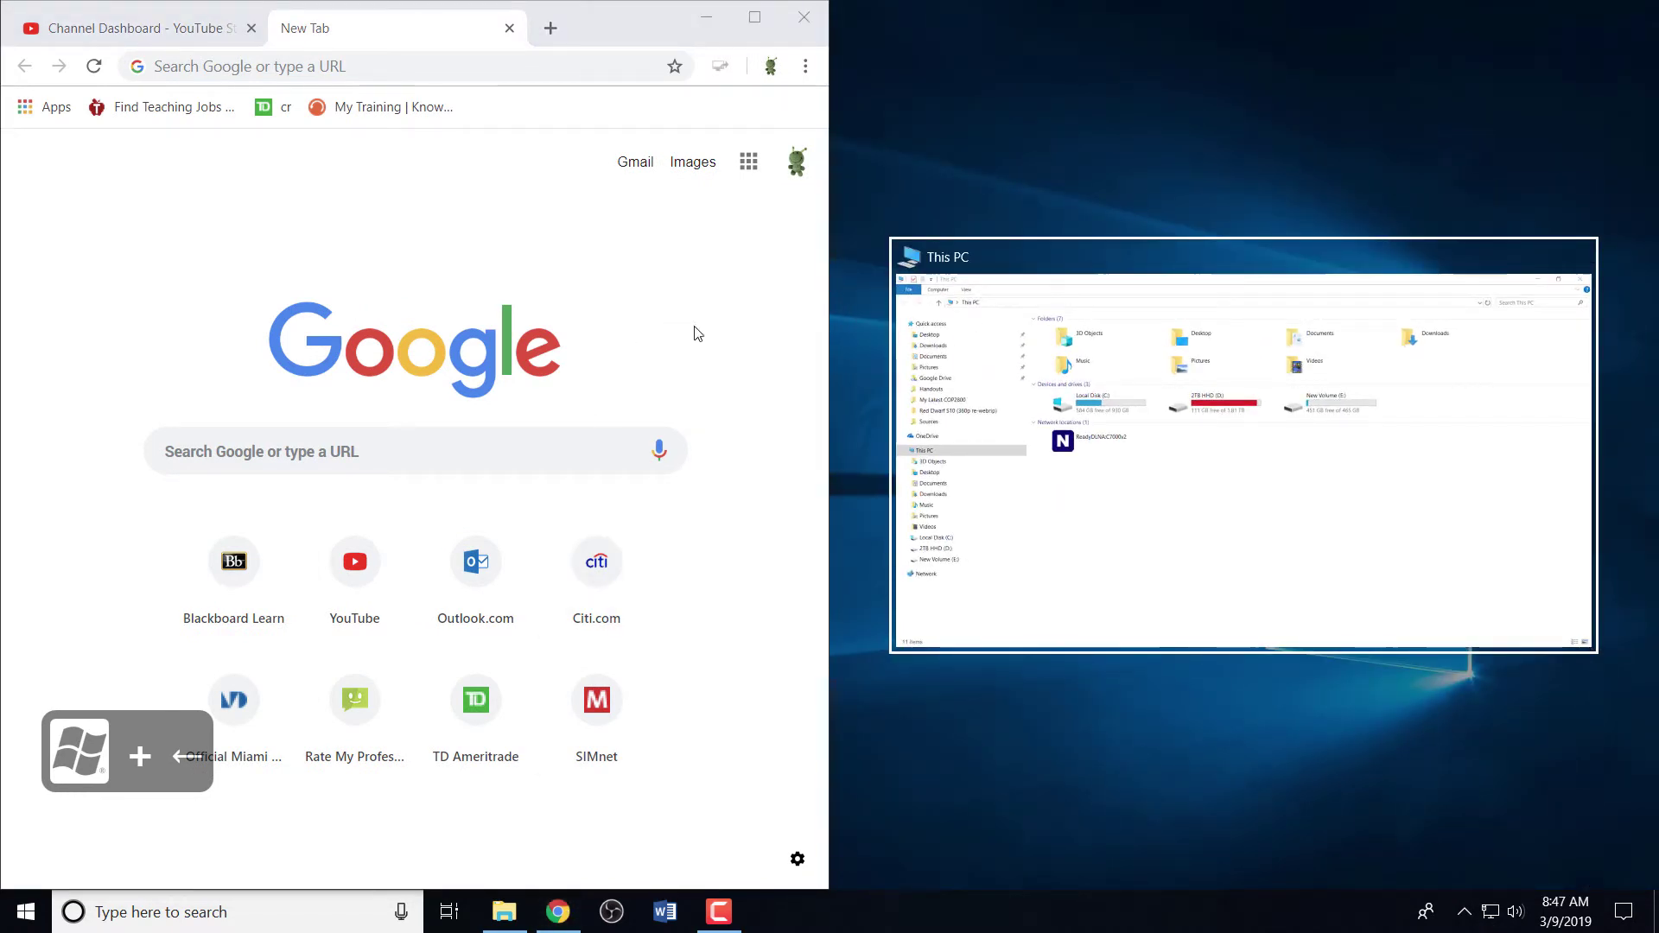
{"action": "left_click", "coordinate": [745, 323]}
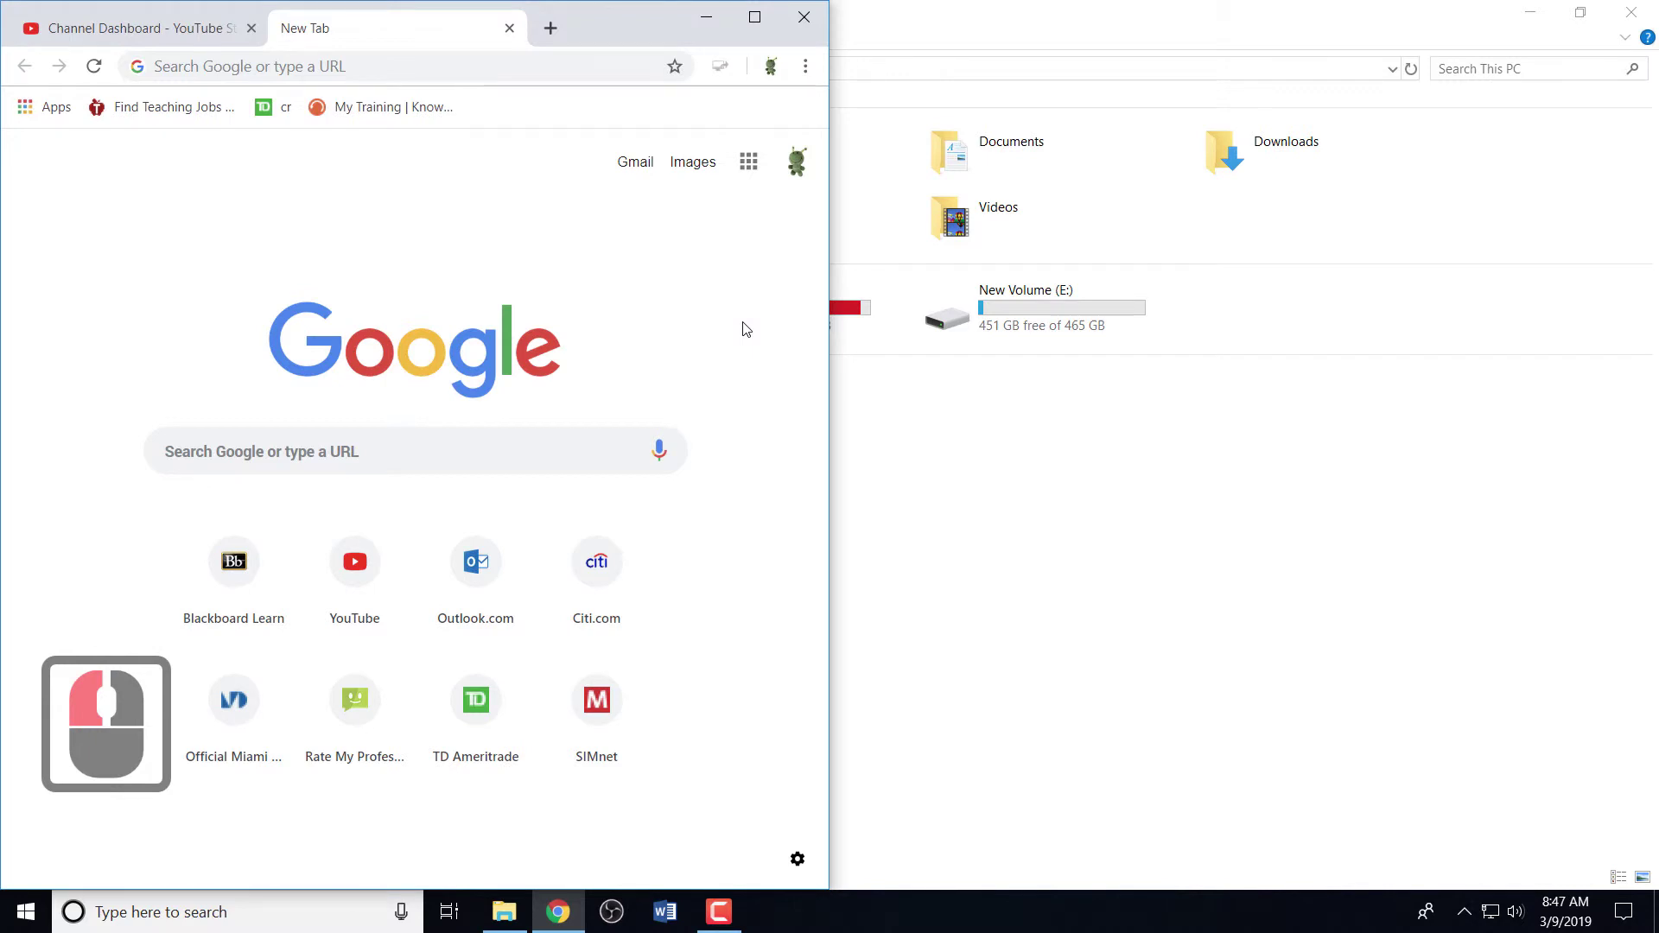
{"action": "key", "text": "super+Right"}
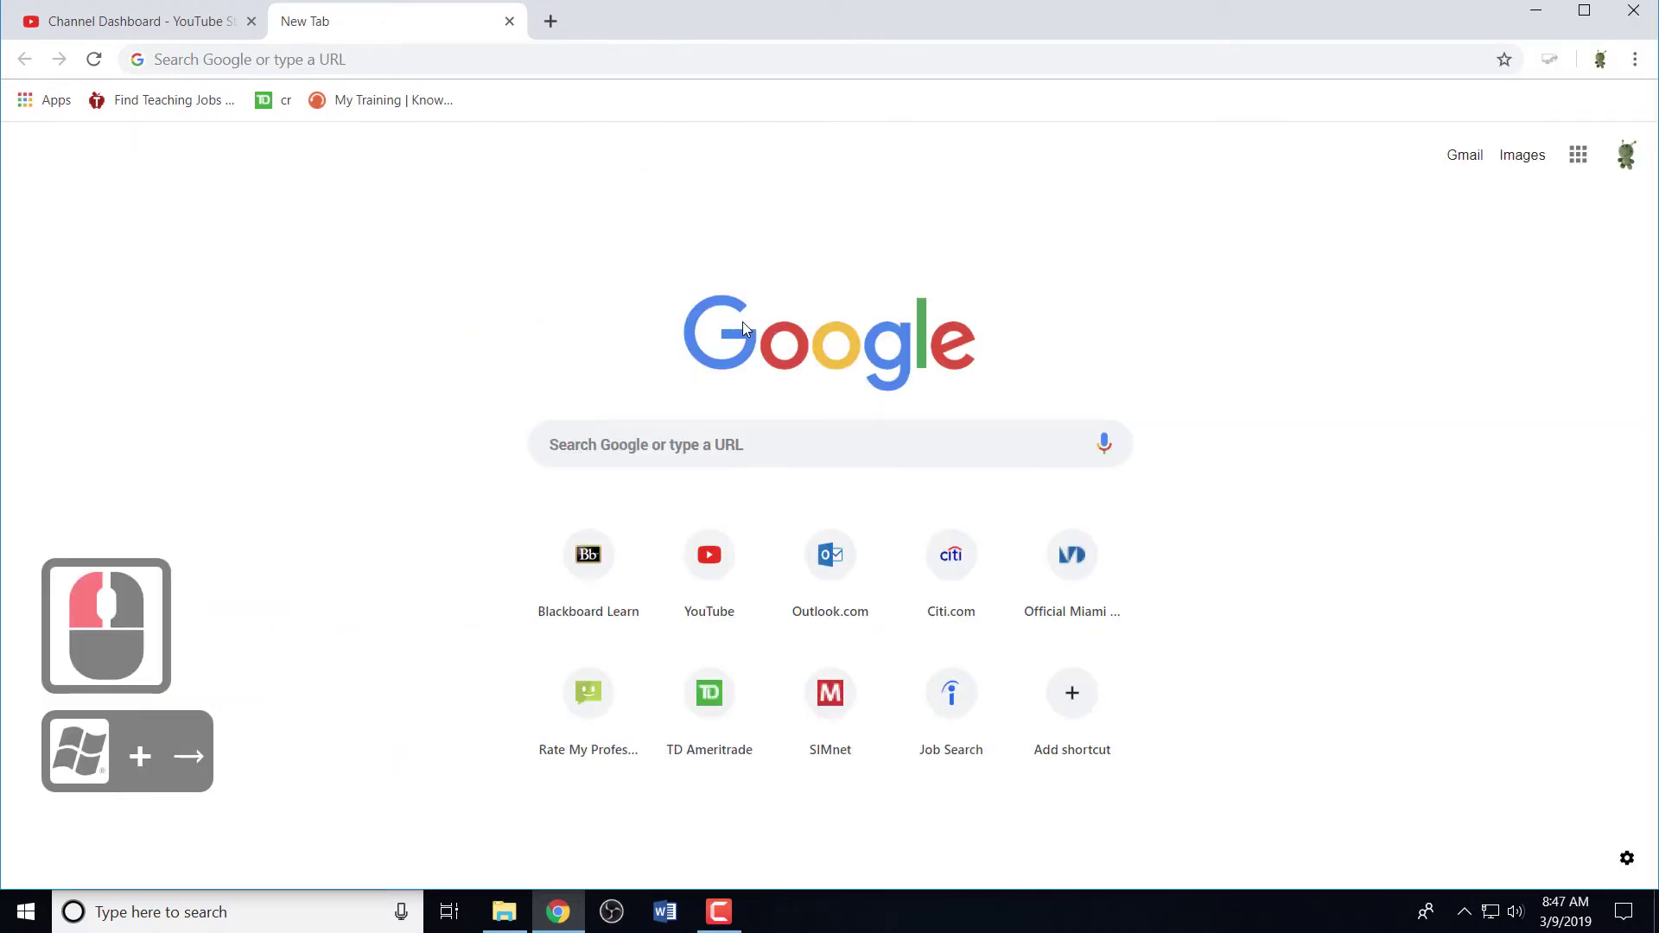
- Snap Chrome to the right half with Win+Right, leaving This PC offered in Snap Assist
{"action": "key", "text": "super+Right"}
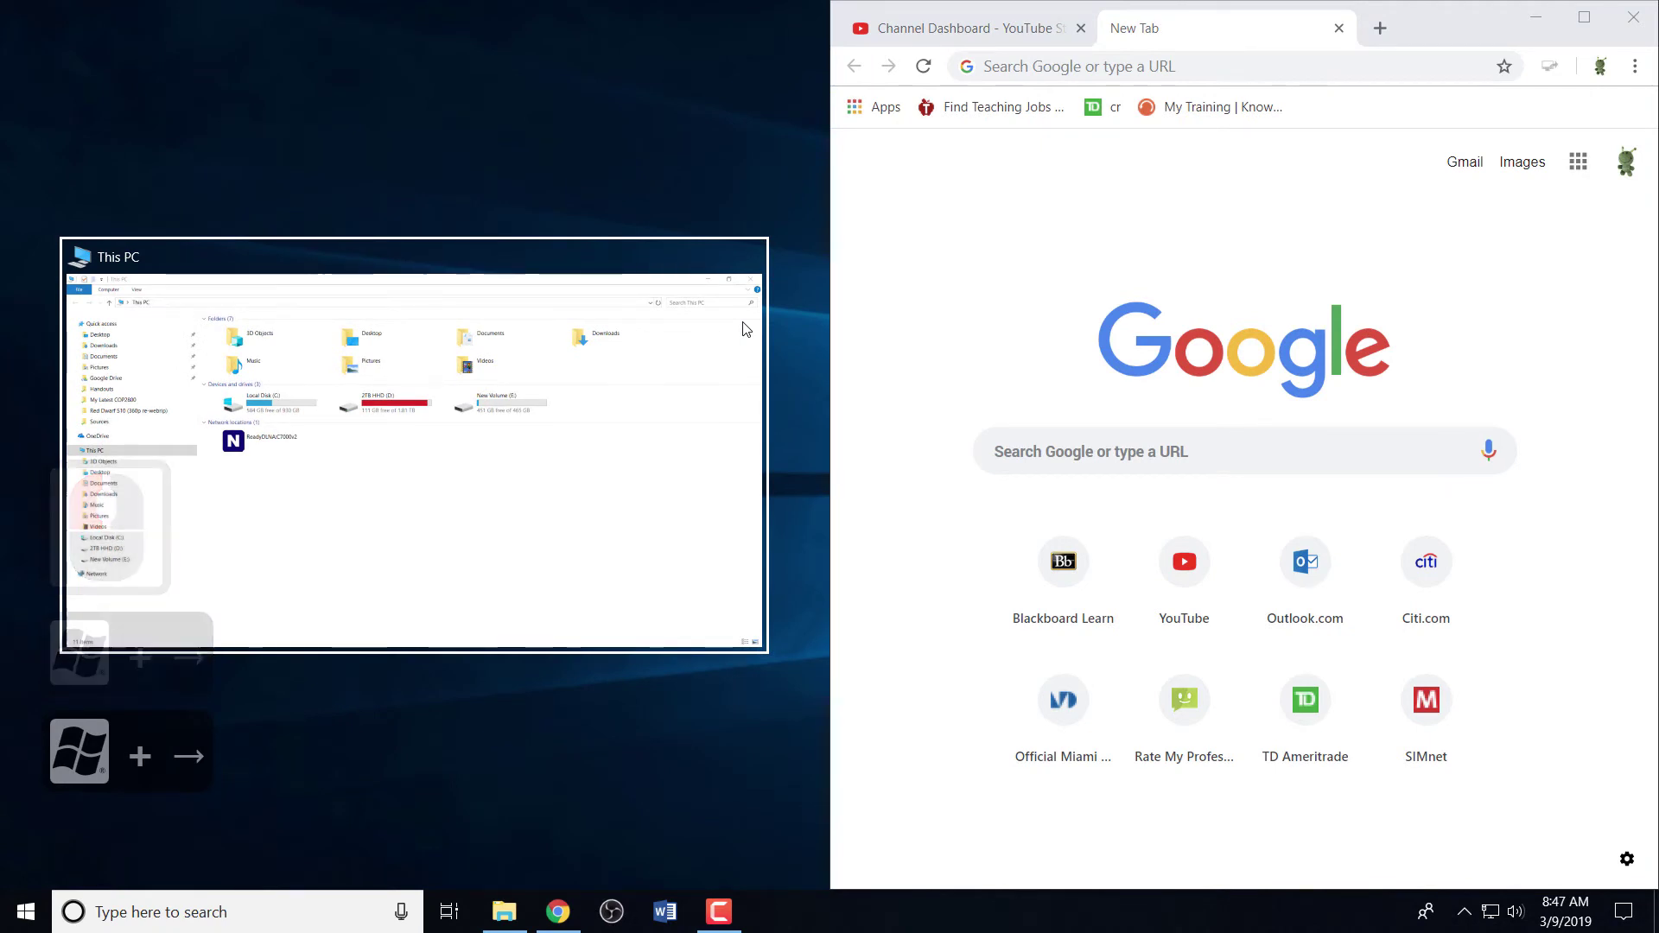